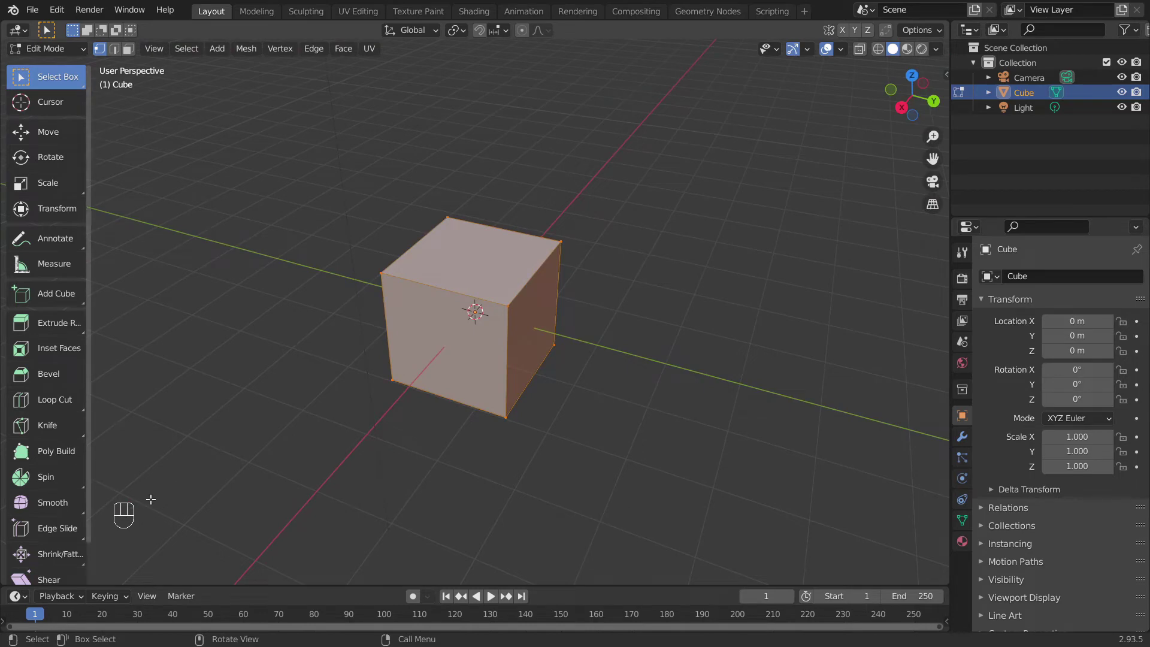
# - Deselect all of the cube's vertices by clicking empty viewport space
pyautogui.moveTo(490, 342); pyautogui.dragTo(401, 353)
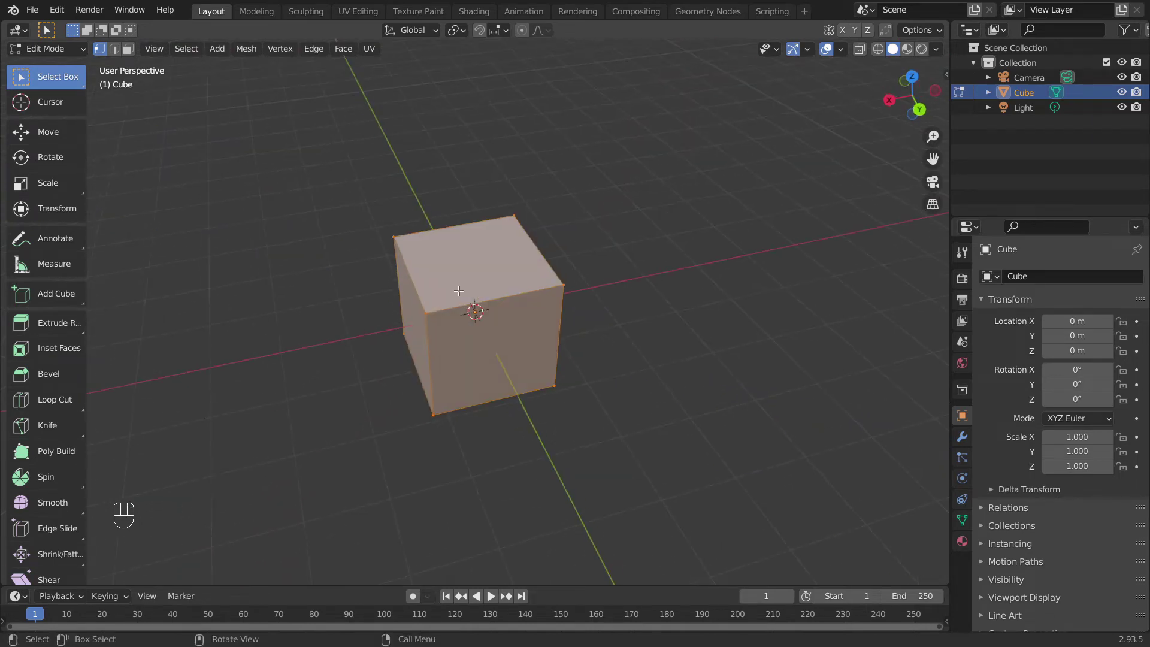
pyautogui.moveTo(466, 291); pyautogui.dragTo(493, 276)
pyautogui.middleClick(451, 296)
pyautogui.click(410, 310)
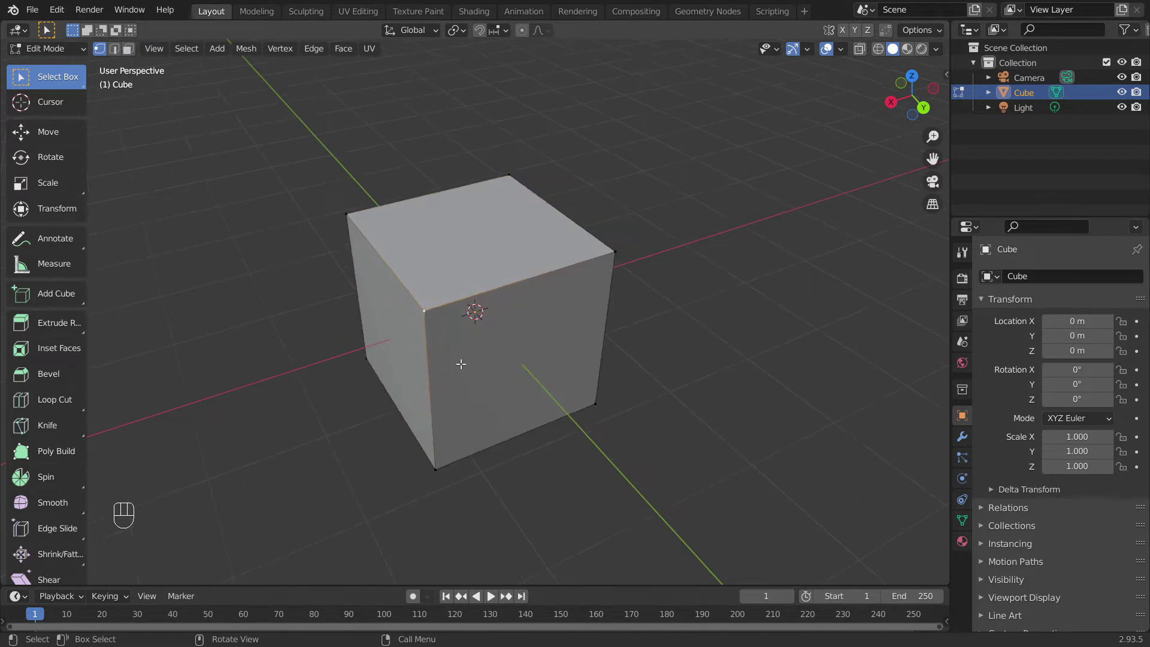
pyautogui.middleClick(459, 356)
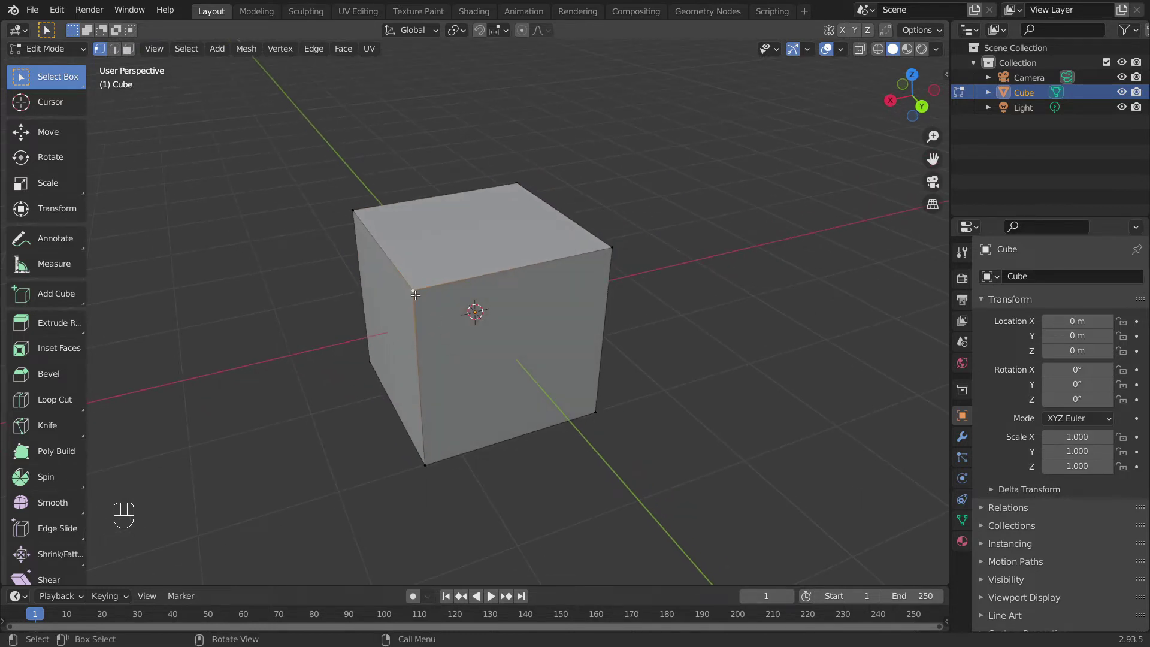
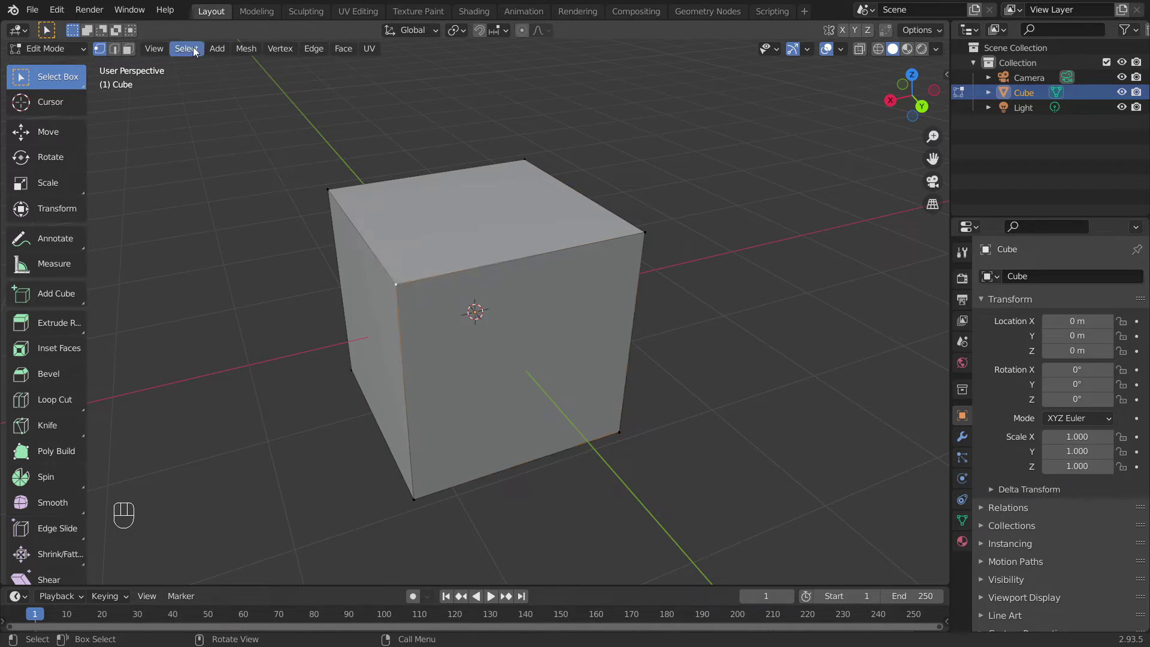
pyautogui.click(121, 55)
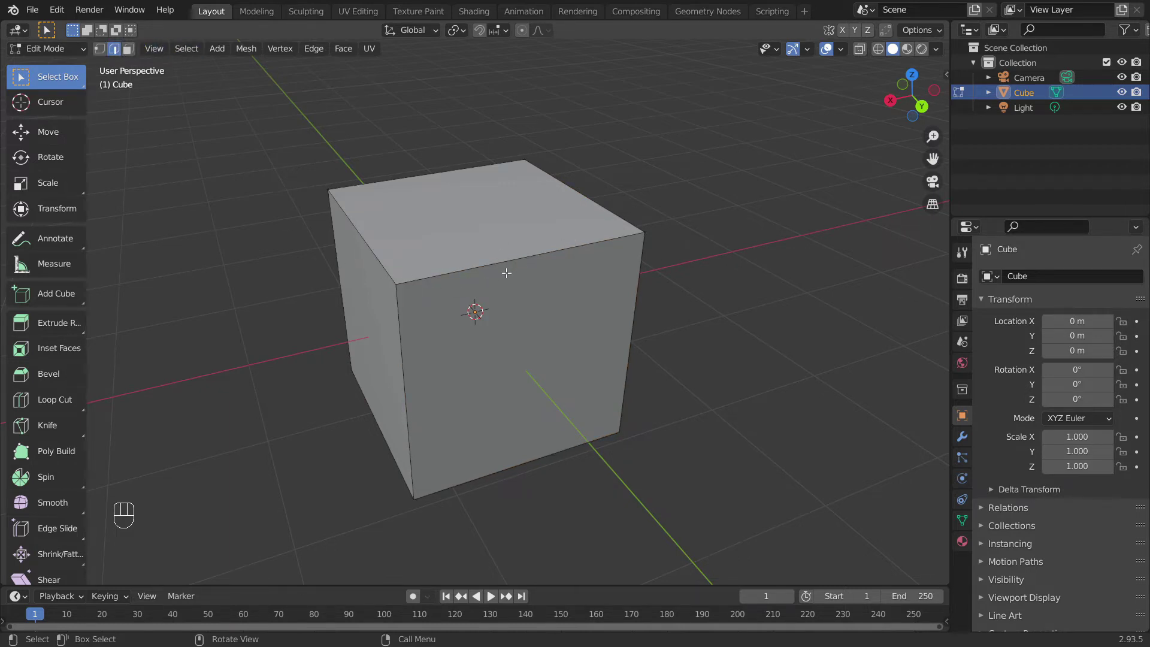
pyautogui.click(505, 262)
pyautogui.click(398, 335)
pyautogui.click(479, 463)
pyautogui.click(514, 261)
pyautogui.click(395, 357)
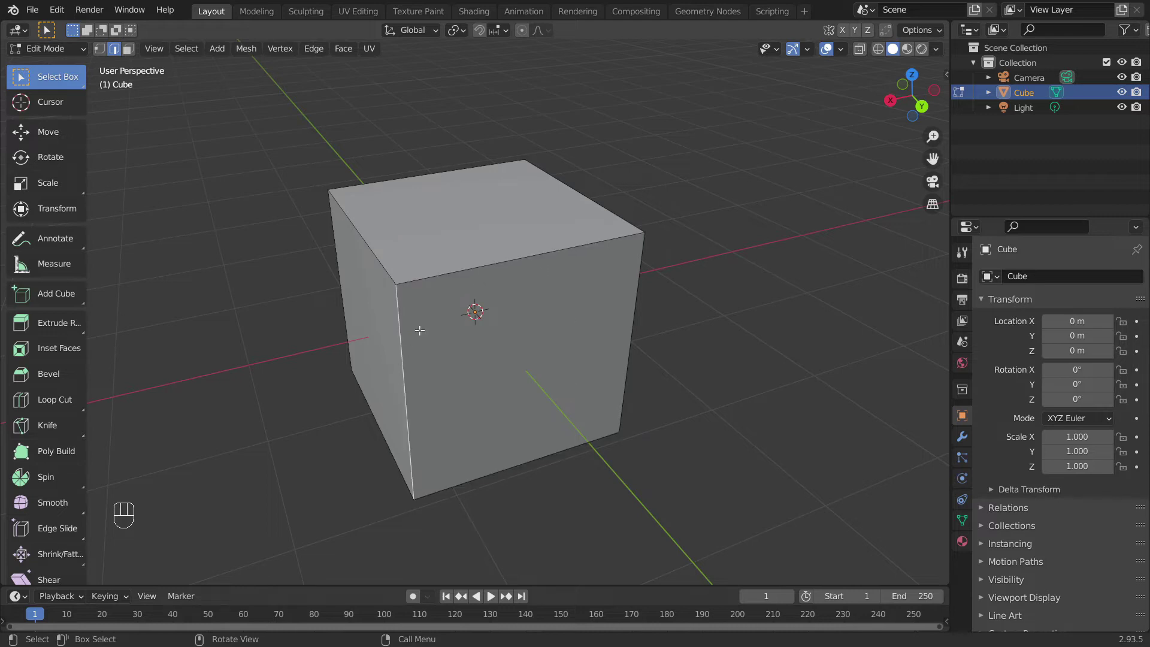
pyautogui.click(462, 270)
pyautogui.click(632, 290)
pyautogui.click(550, 442)
pyautogui.click(508, 468)
pyautogui.click(507, 465)
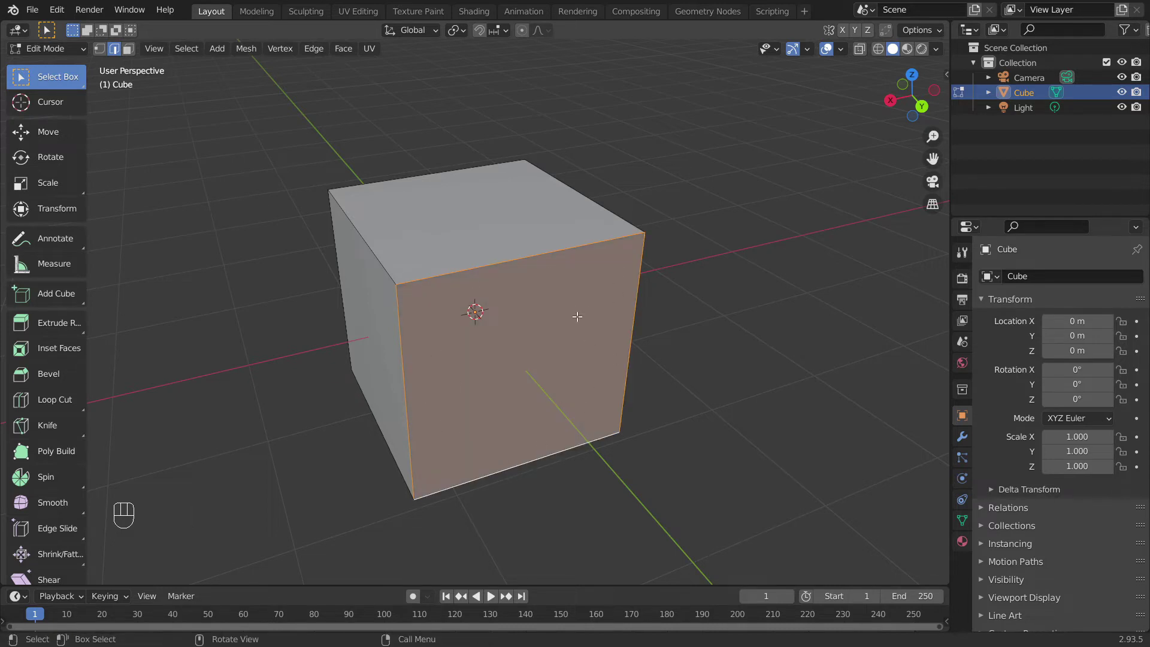
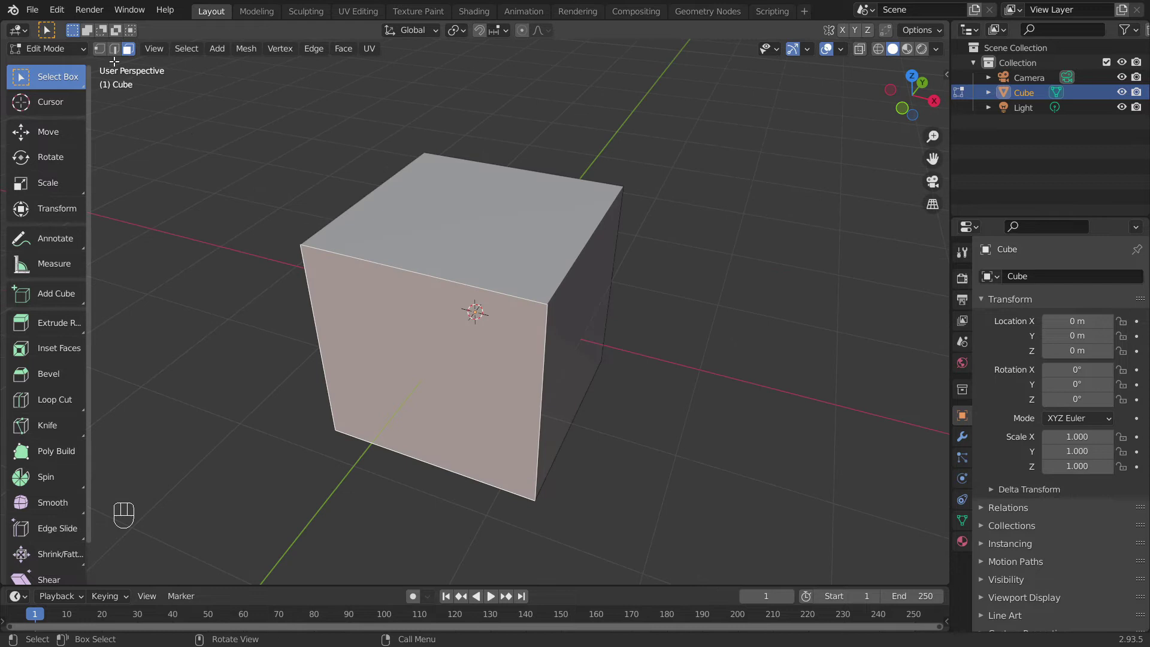
pyautogui.click(102, 53)
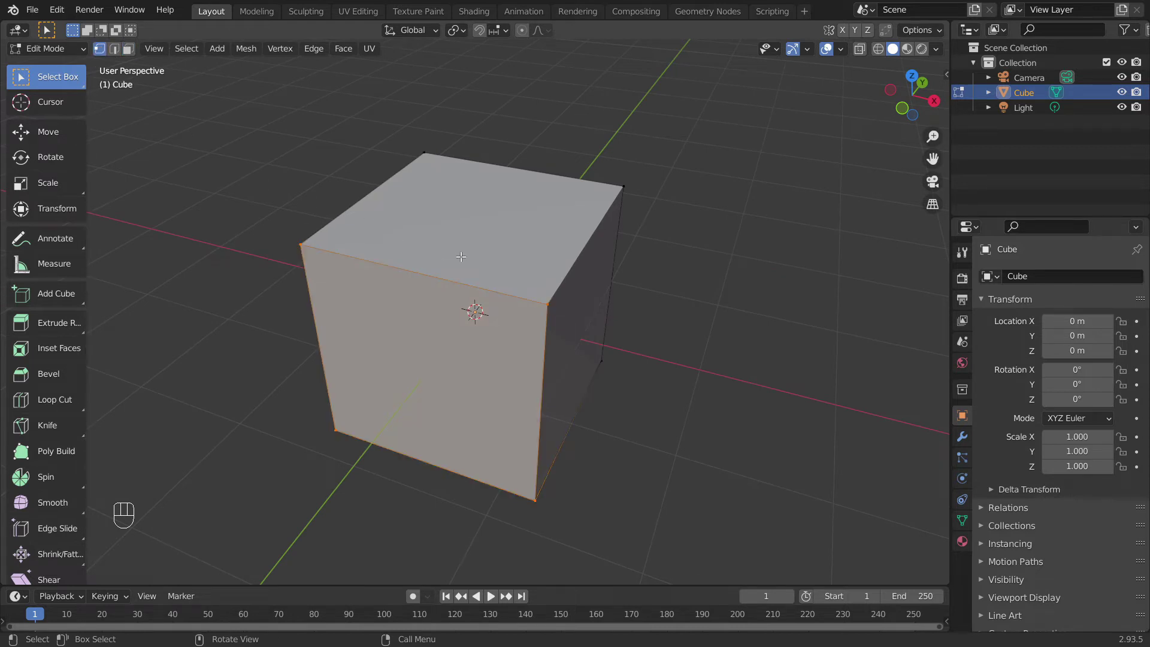
pyautogui.moveTo(415, 296); pyautogui.dragTo(511, 289)
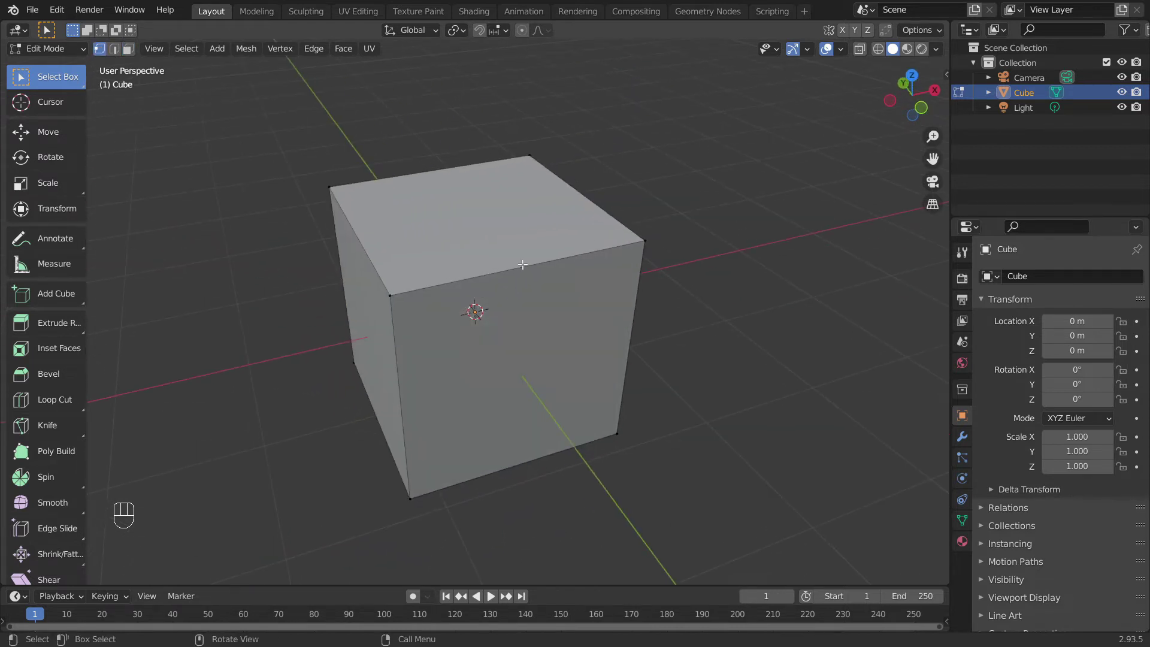
pyautogui.moveTo(598, 301); pyautogui.dragTo(549, 278)
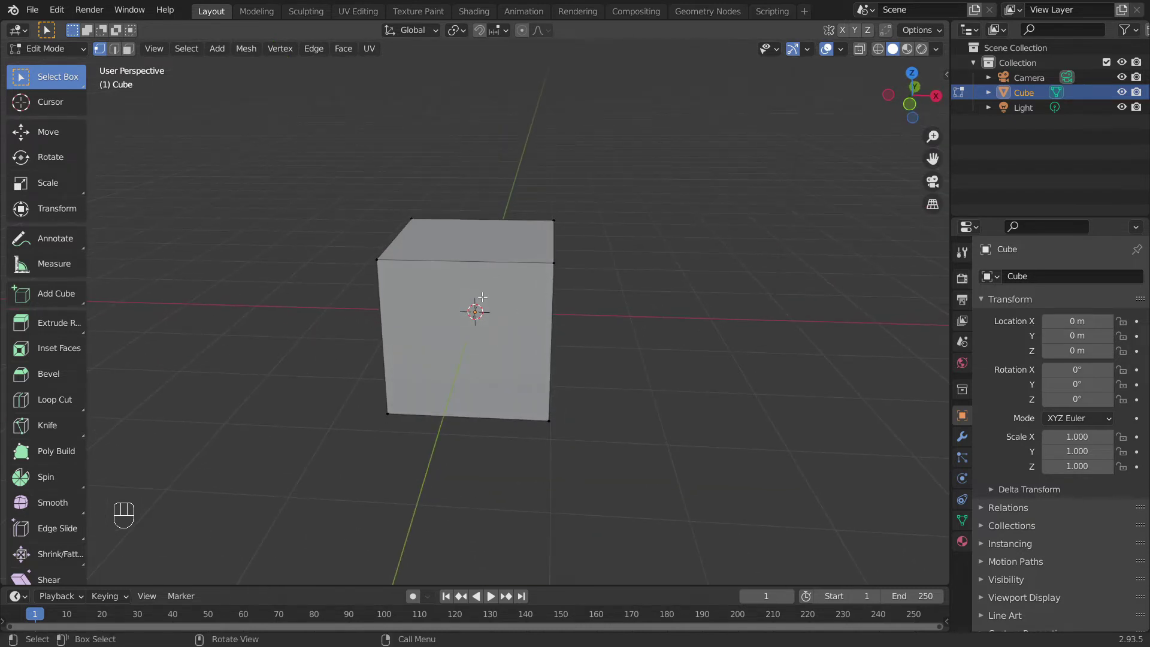
# - Return to Object Mode and delete the cube, leaving only camera and light
pyautogui.press('Tab')
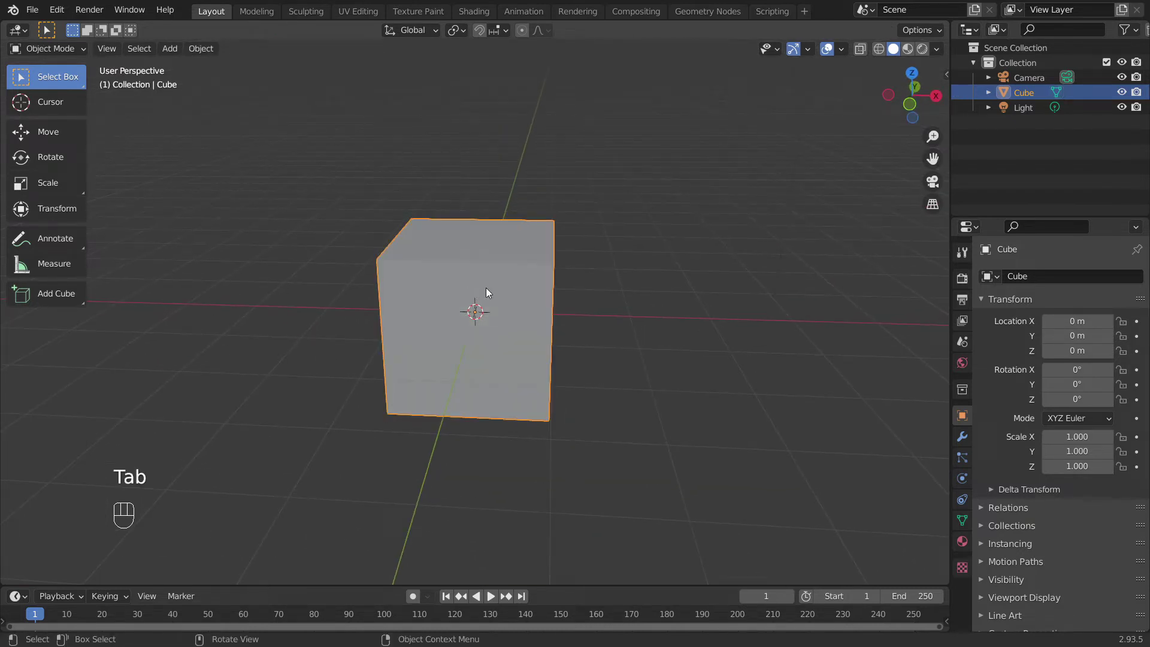
pyautogui.press('x')
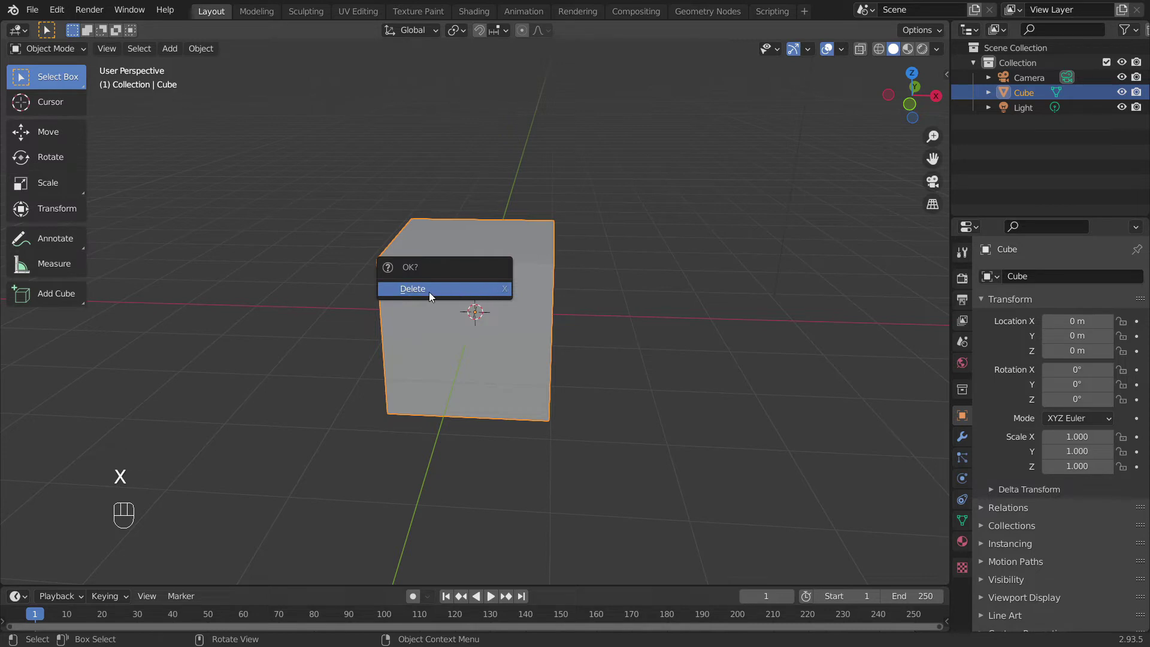
pyautogui.middleClick(533, 275)
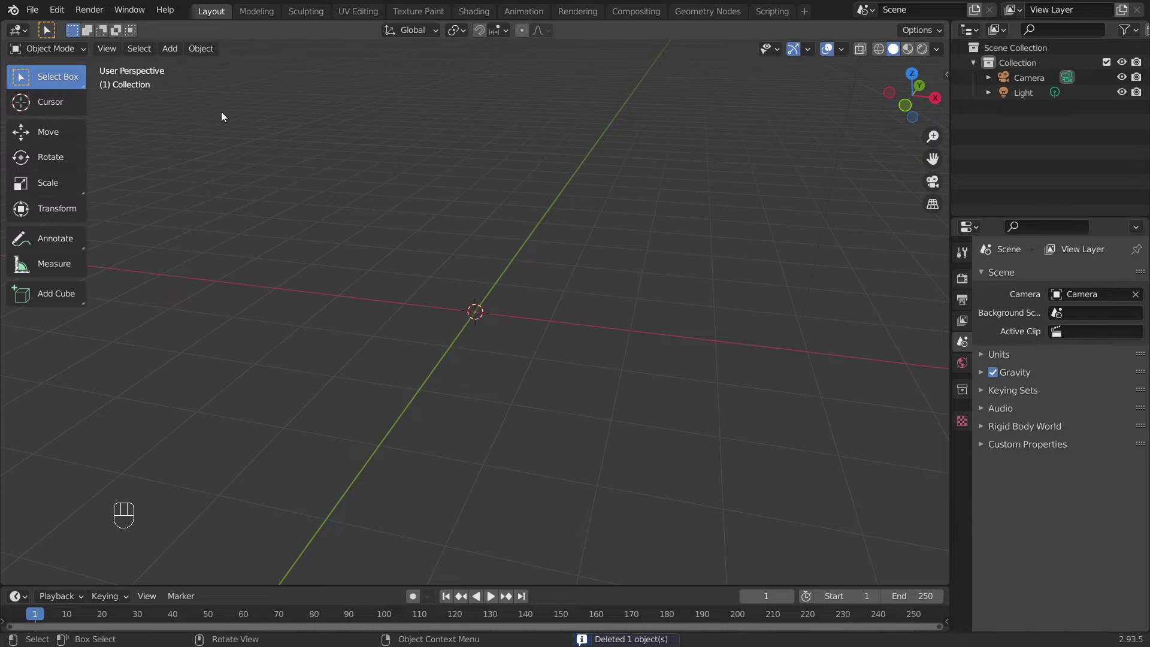
# - Add a UV sphere at the origin via Add > Mesh > UV Sphere
pyautogui.moveTo(176, 54); pyautogui.dragTo(331, 116)
pyautogui.moveTo(400, 263); pyautogui.dragTo(429, 237)
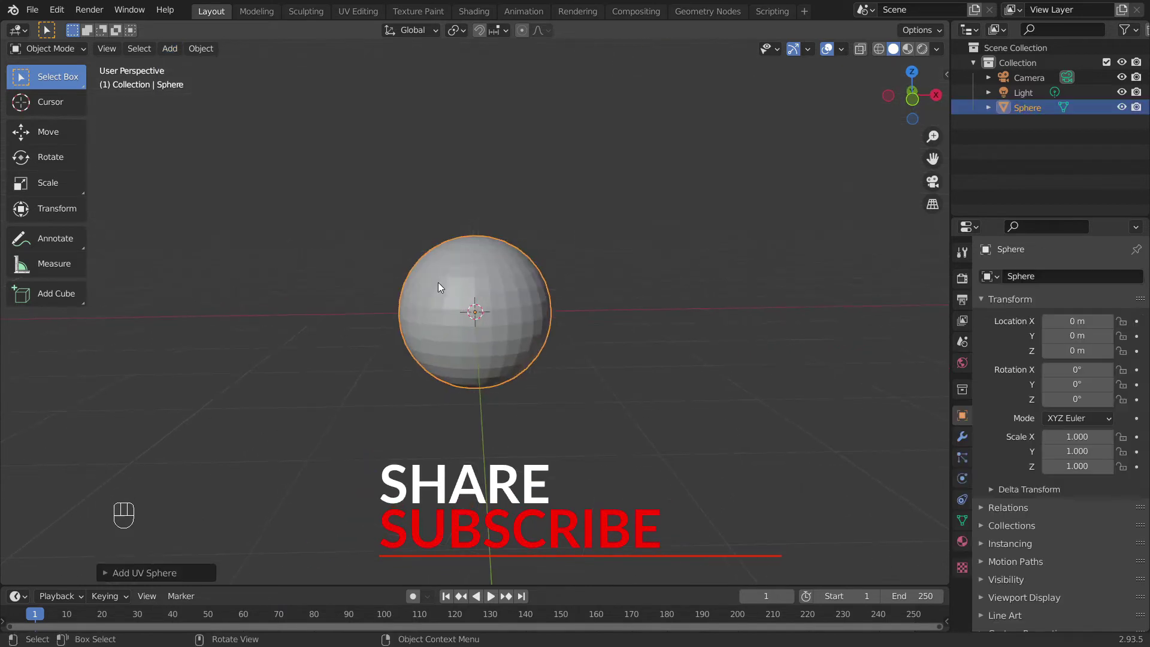
pyautogui.moveTo(564, 316); pyautogui.dragTo(520, 326)
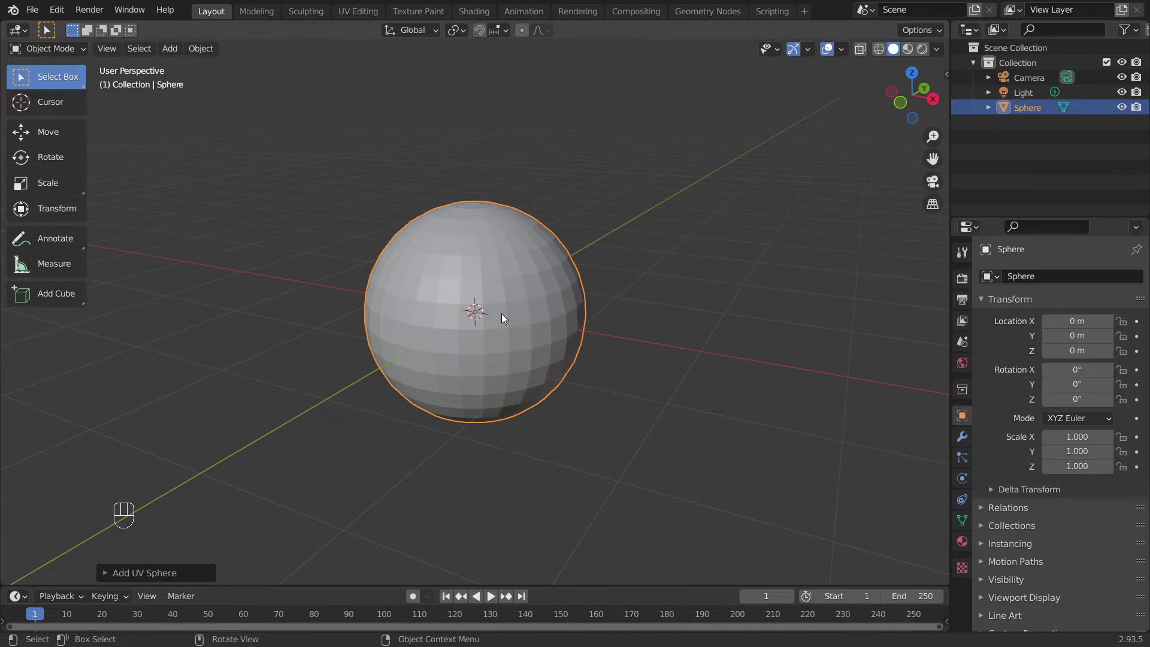
# - Enter Edit Mode on the sphere and settle on the top orthographic view
pyautogui.press('Tab')
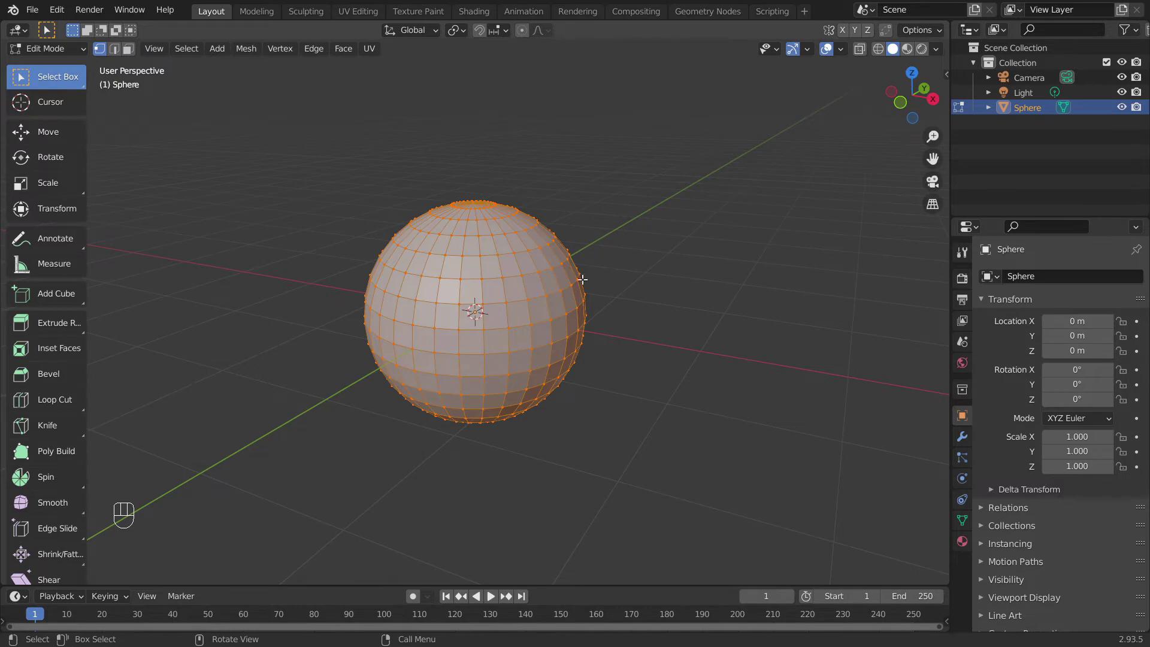
pyautogui.middleClick(553, 302)
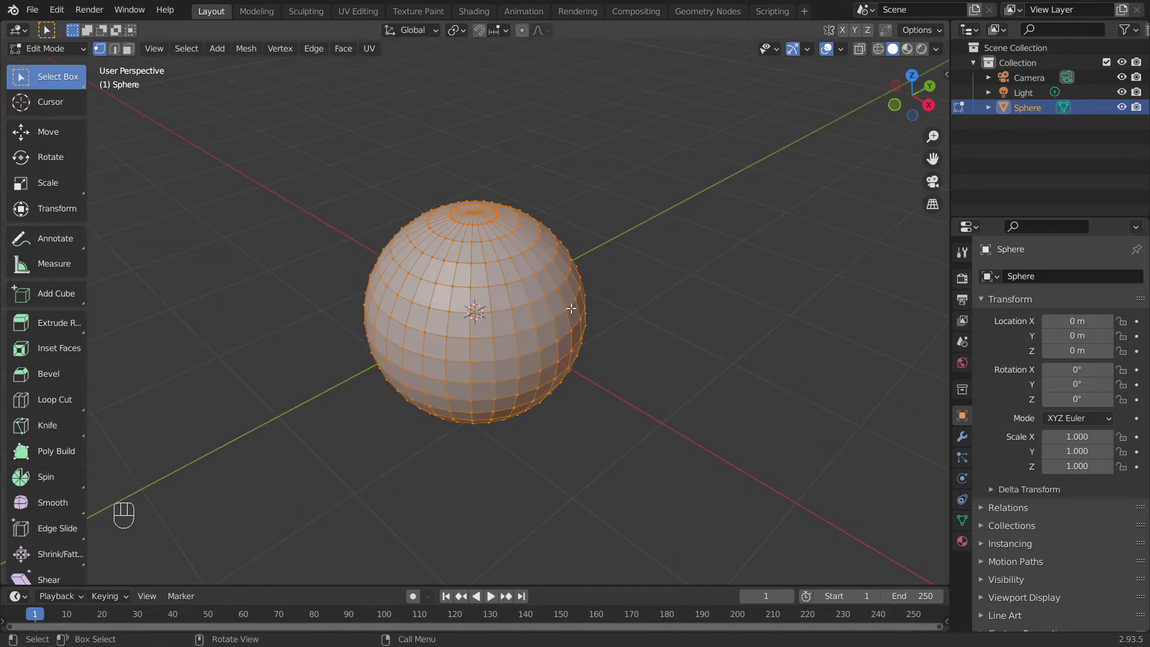
pyautogui.press('KP_1')
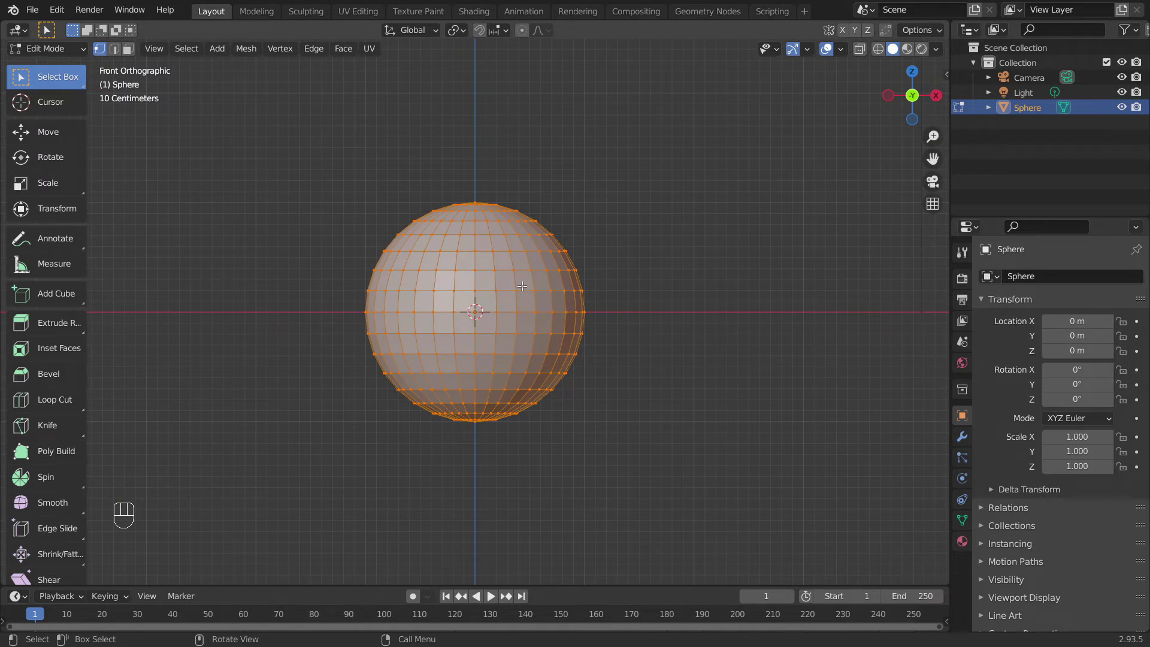
pyautogui.press('KP_3')
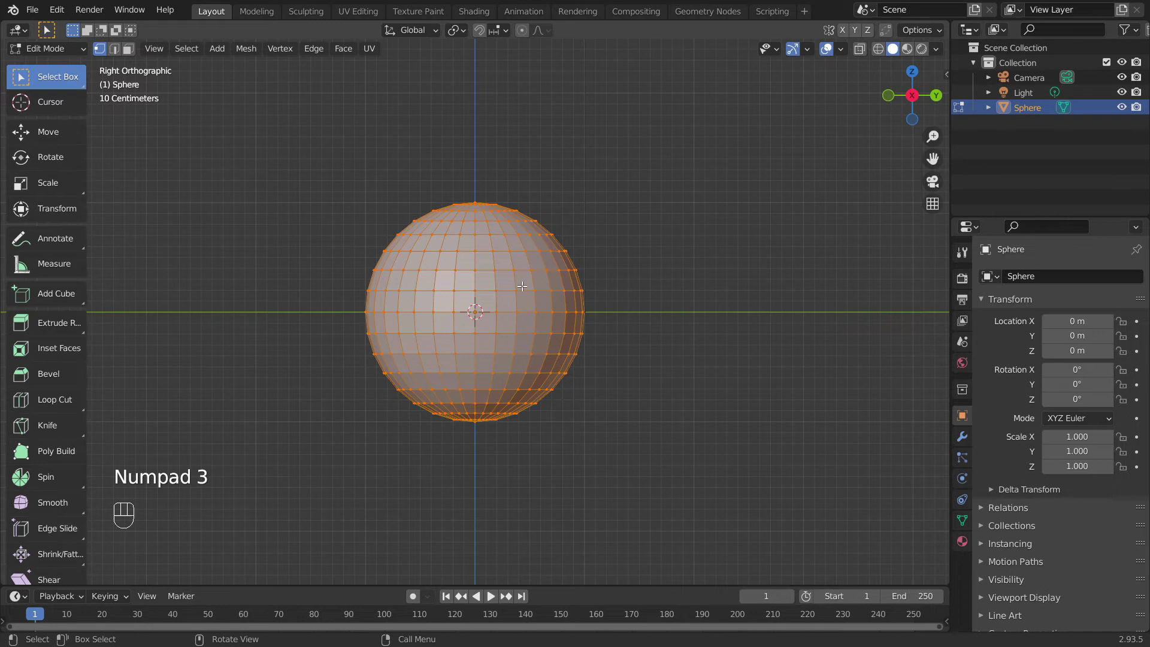
pyautogui.press('KP_7')
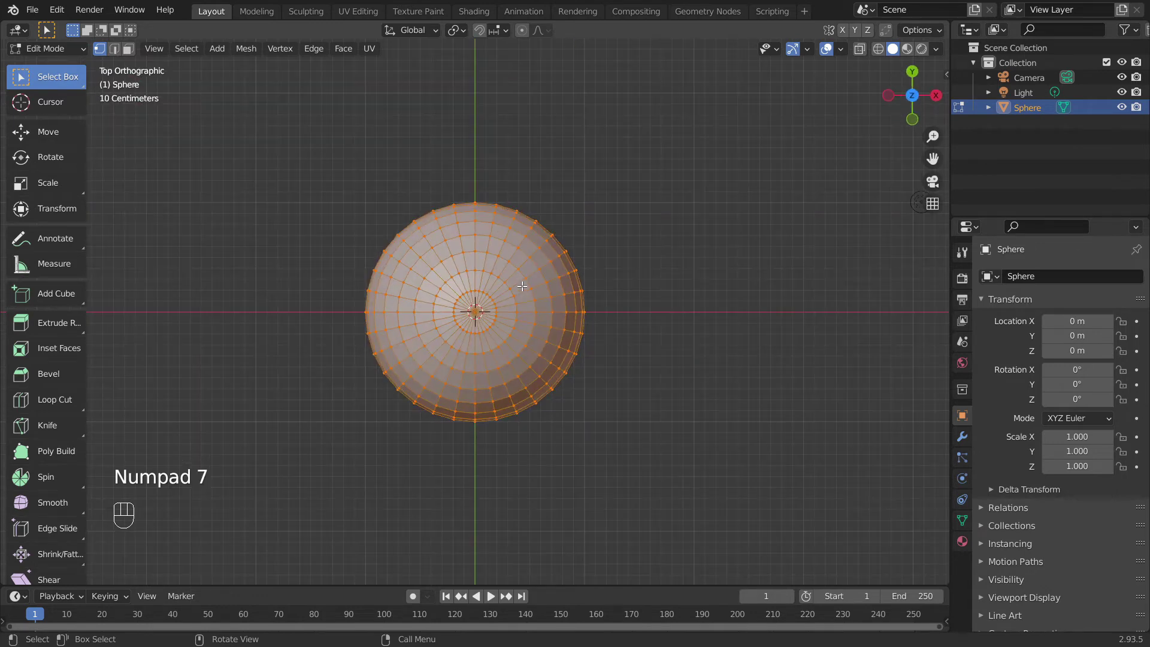
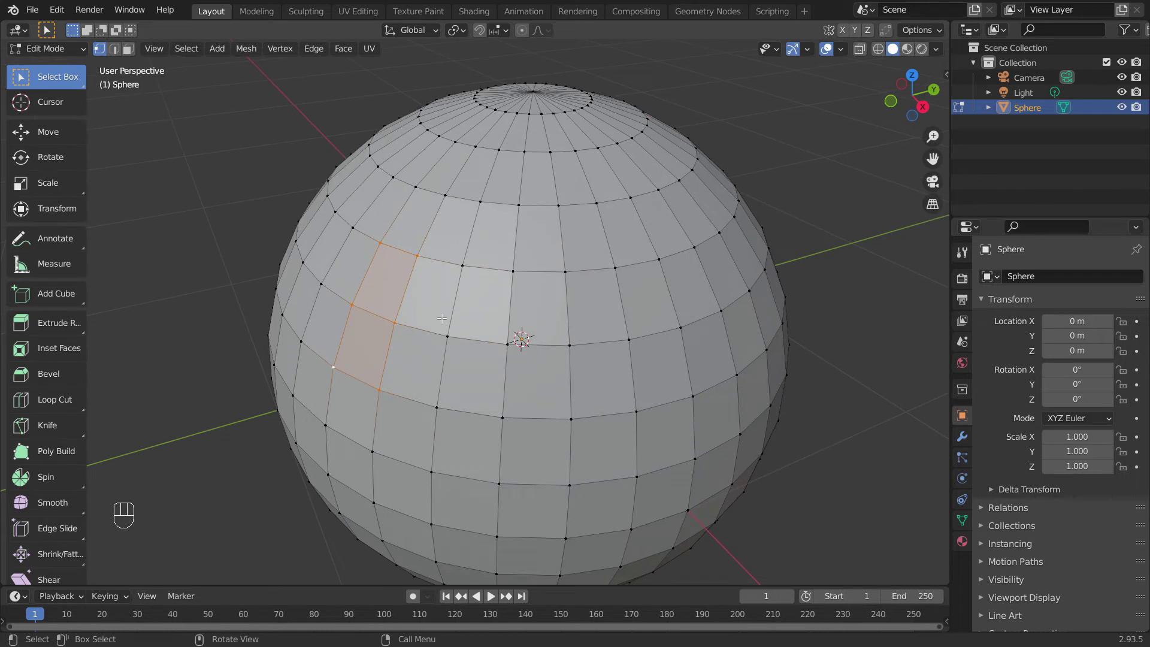
pyautogui.press('g')
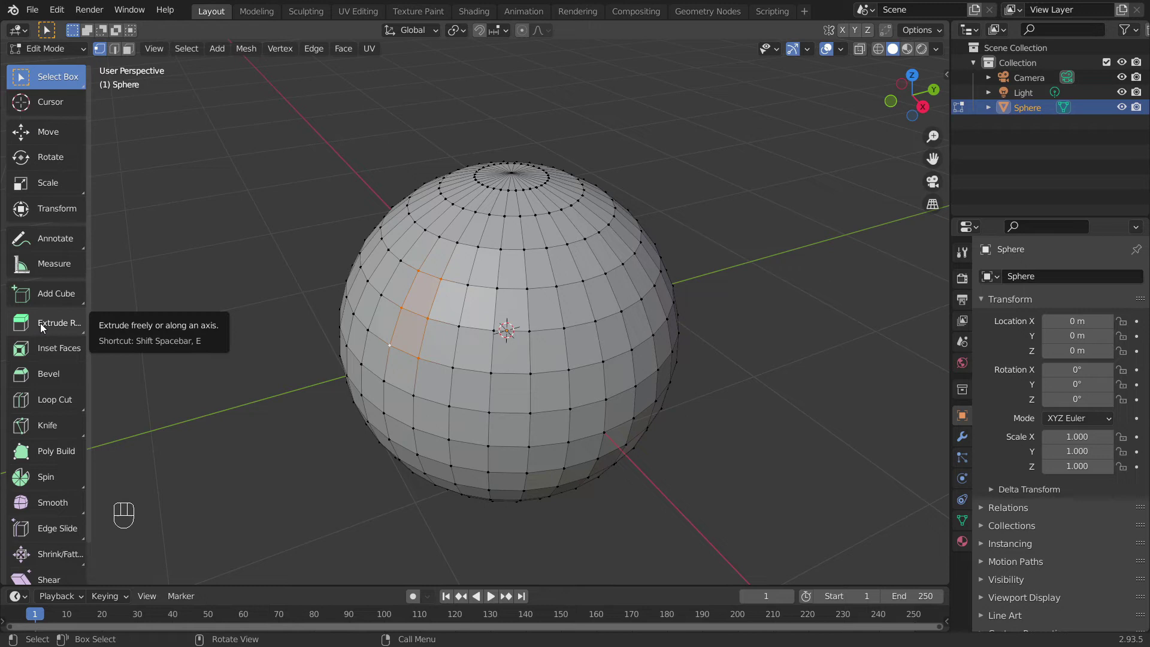
pyautogui.press('e')
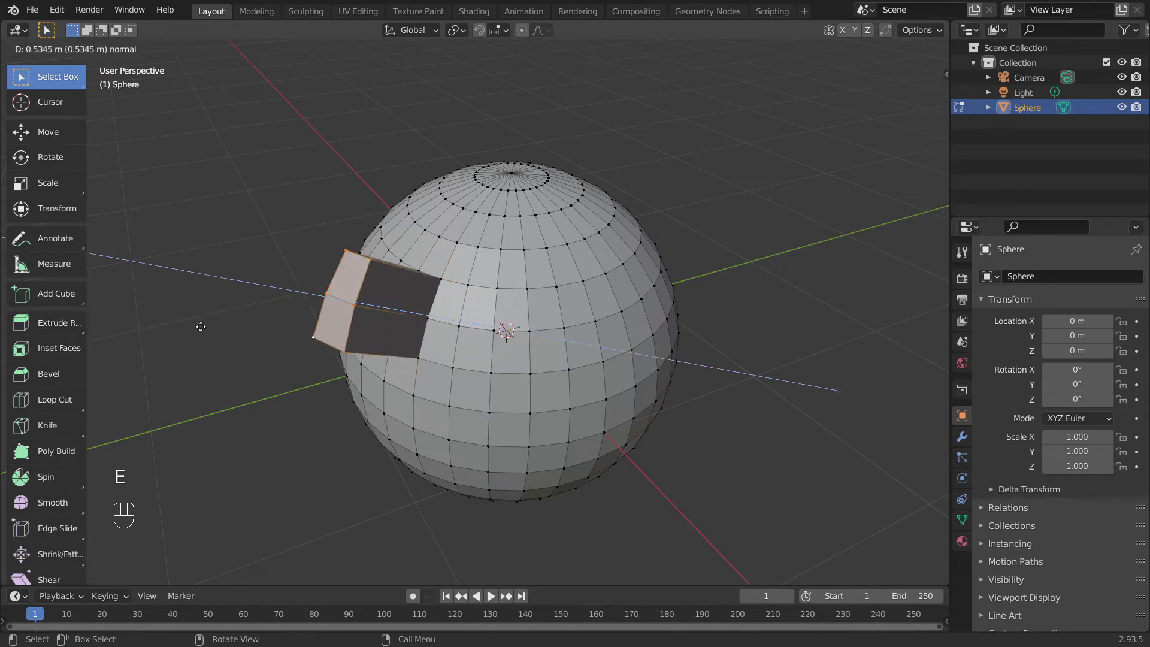
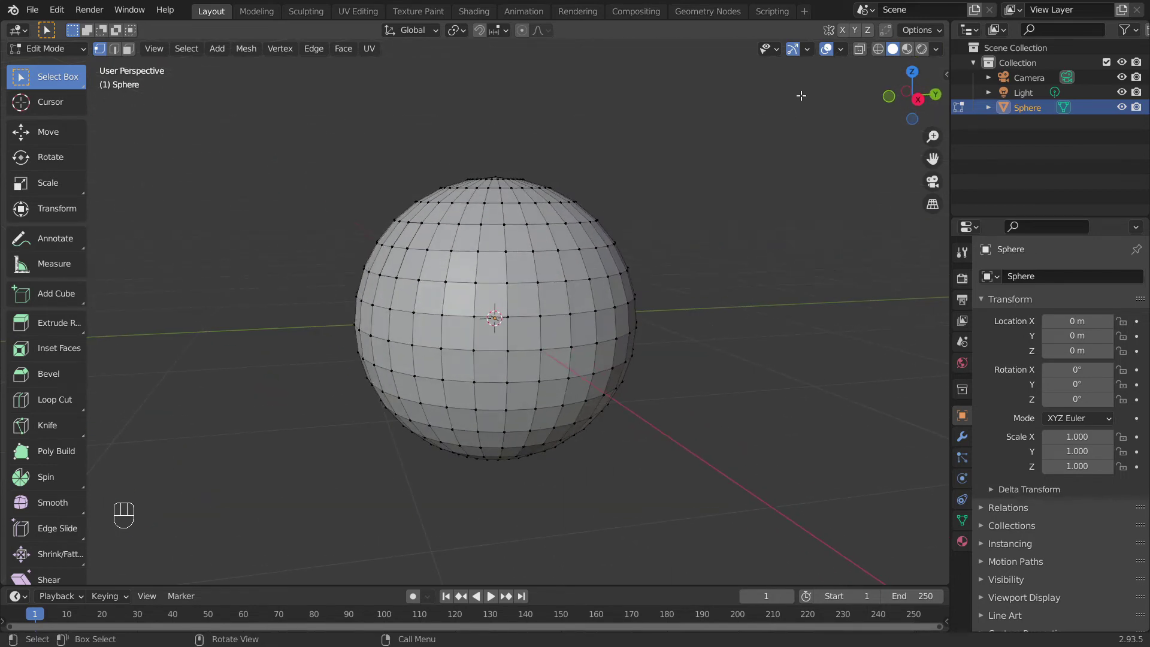
# - In wireframe front view, box-select the sphere's lower half, then return to solid
pyautogui.click(886, 56)
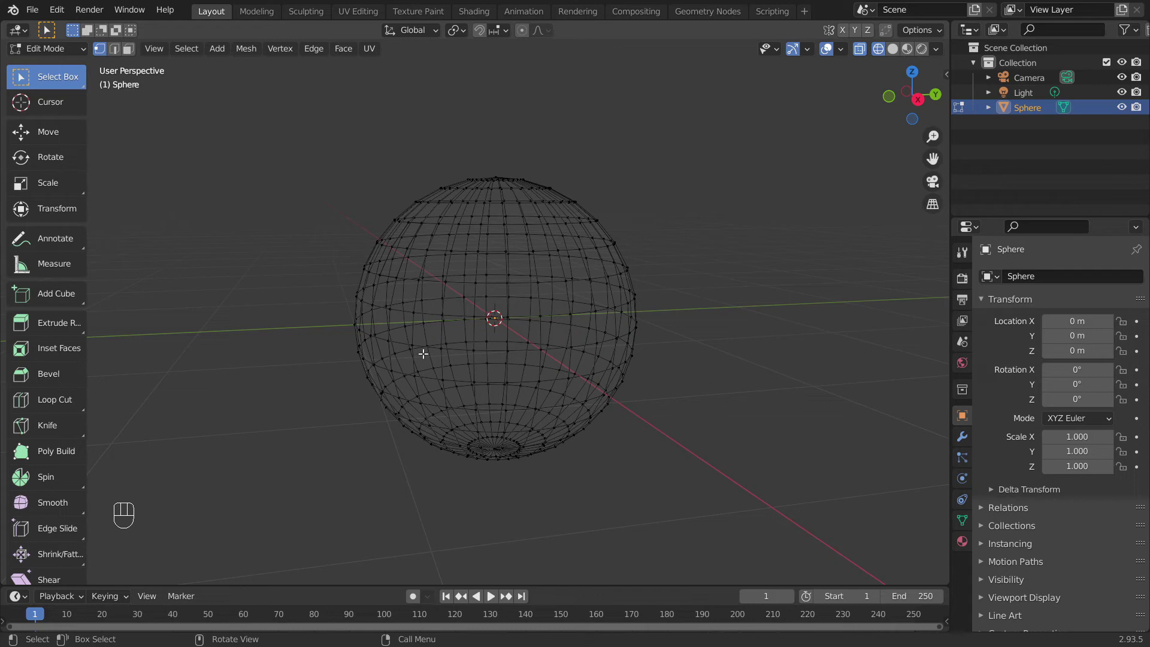
pyautogui.press('KP_1')
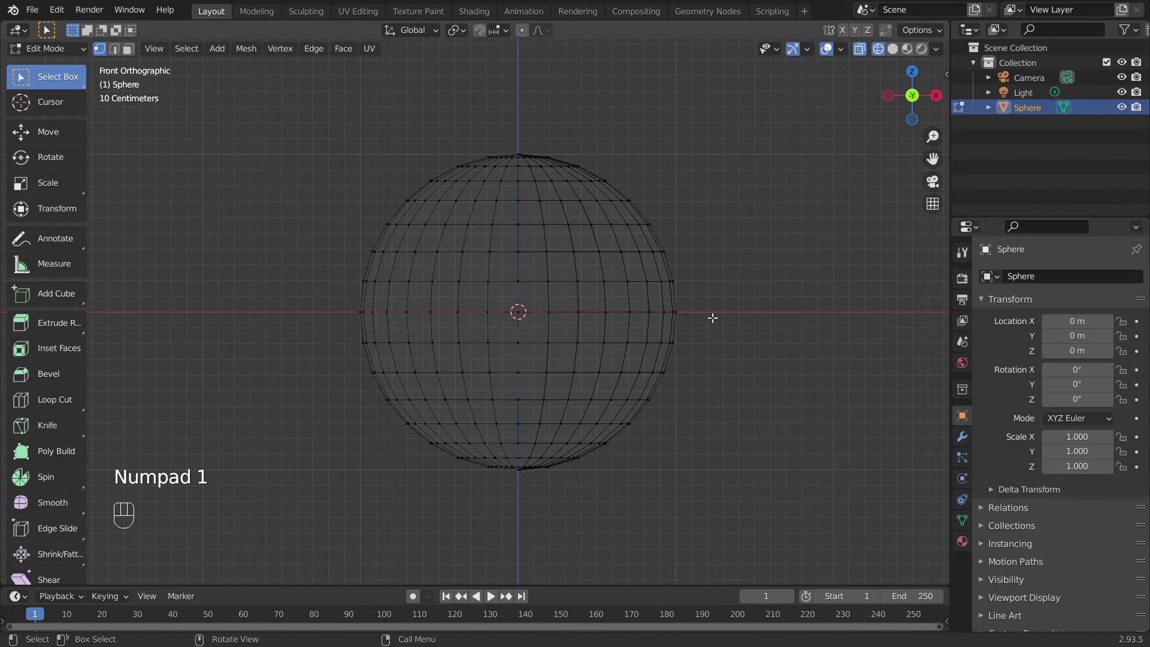
pyautogui.press('b')
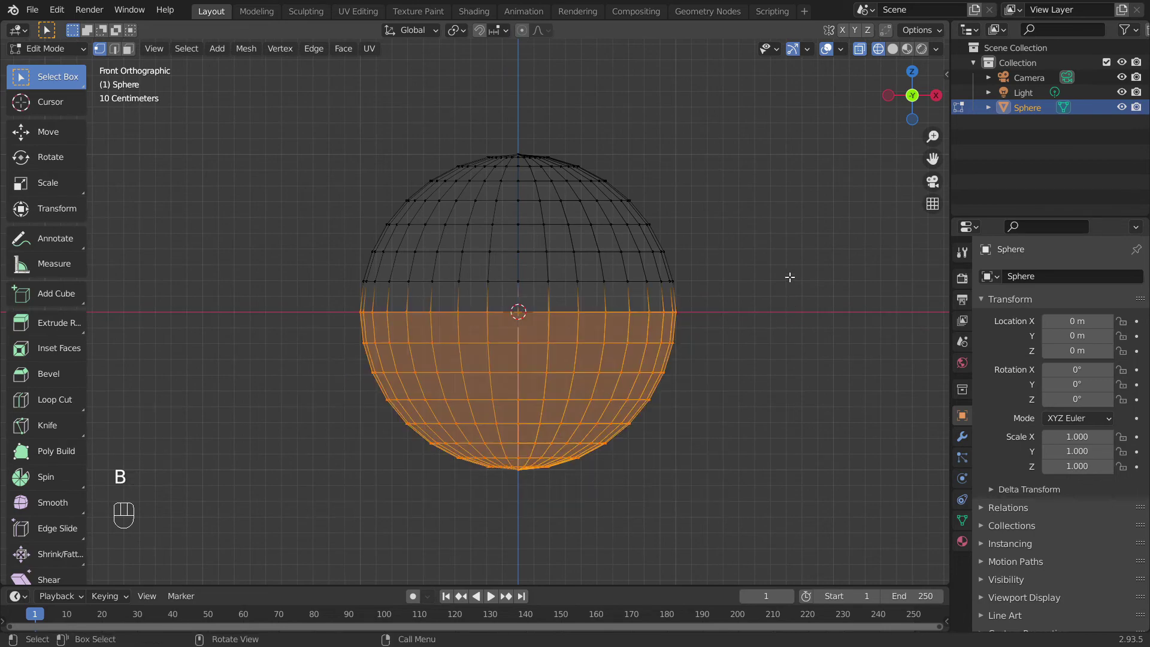
pyautogui.moveTo(785, 281); pyautogui.dragTo(661, 311)
pyautogui.click(900, 54)
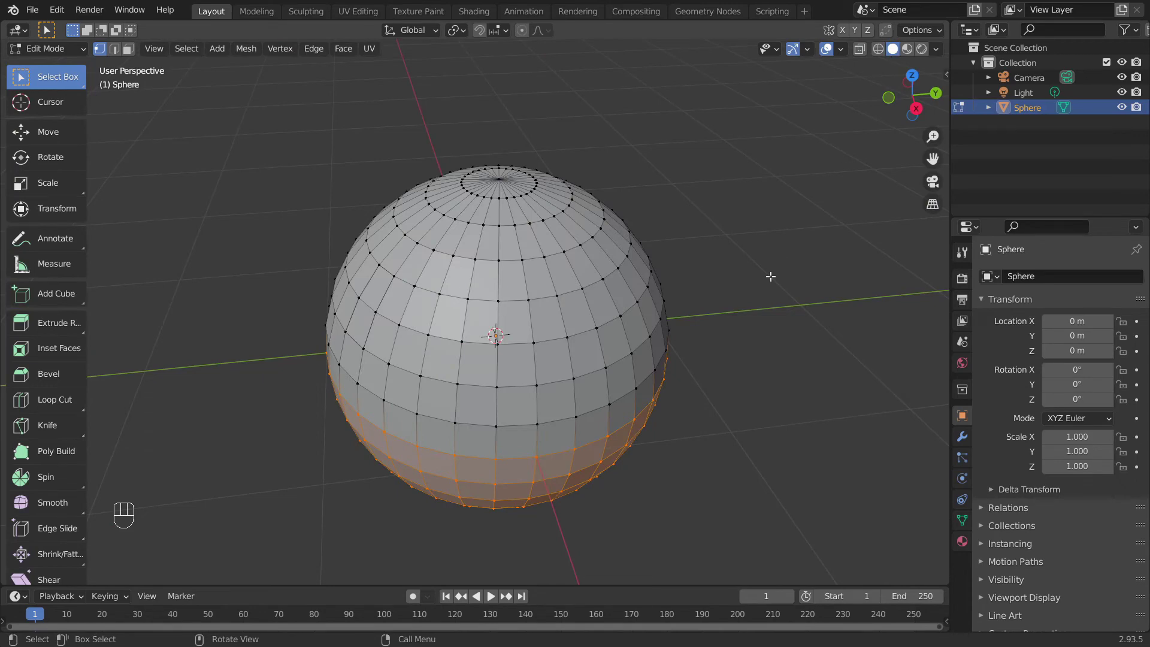
pyautogui.press('KP_1')
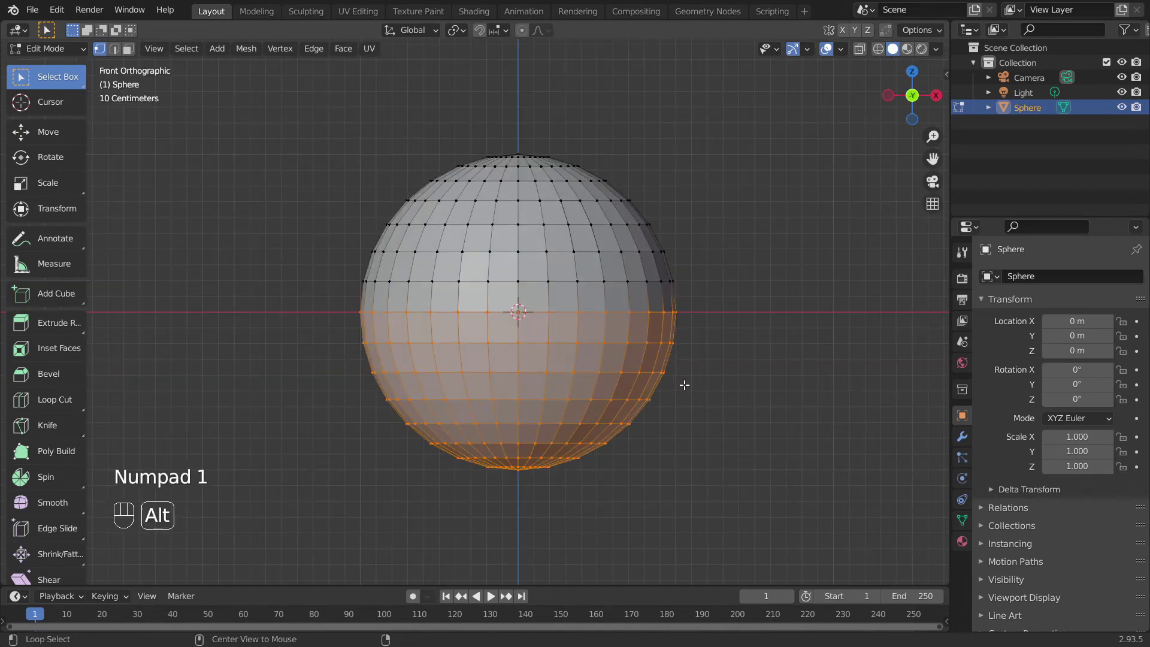
# - Reselect the lower half, invert the selection to the upper half, and bring up delete
pyautogui.press('alt+a')
pyautogui.press('b')
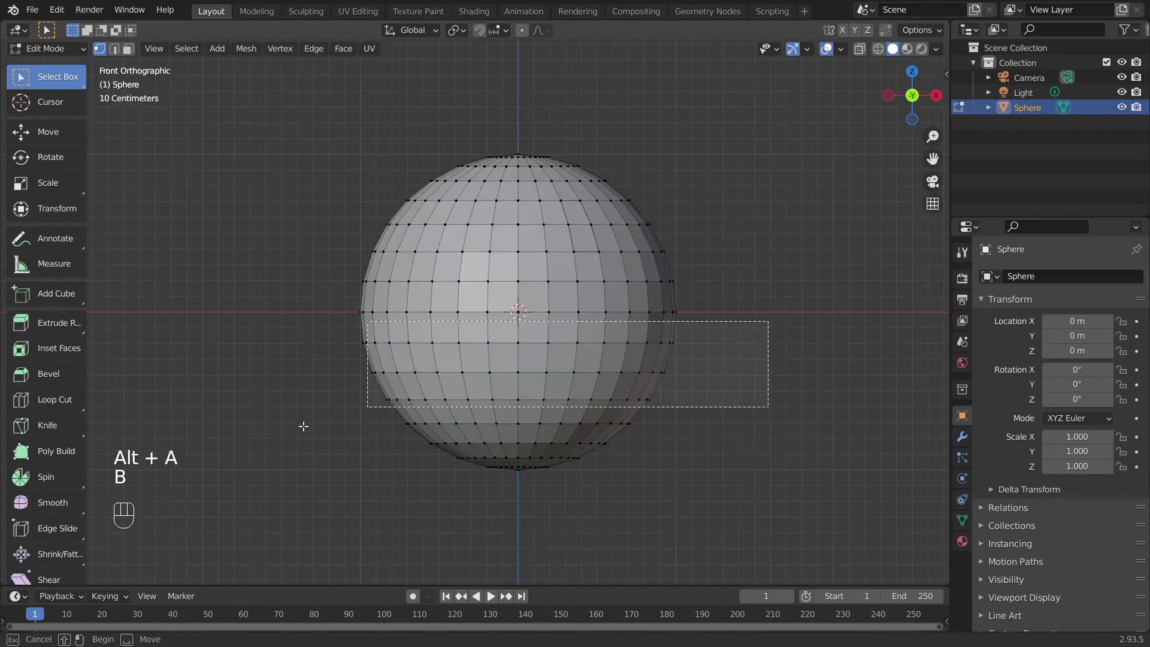
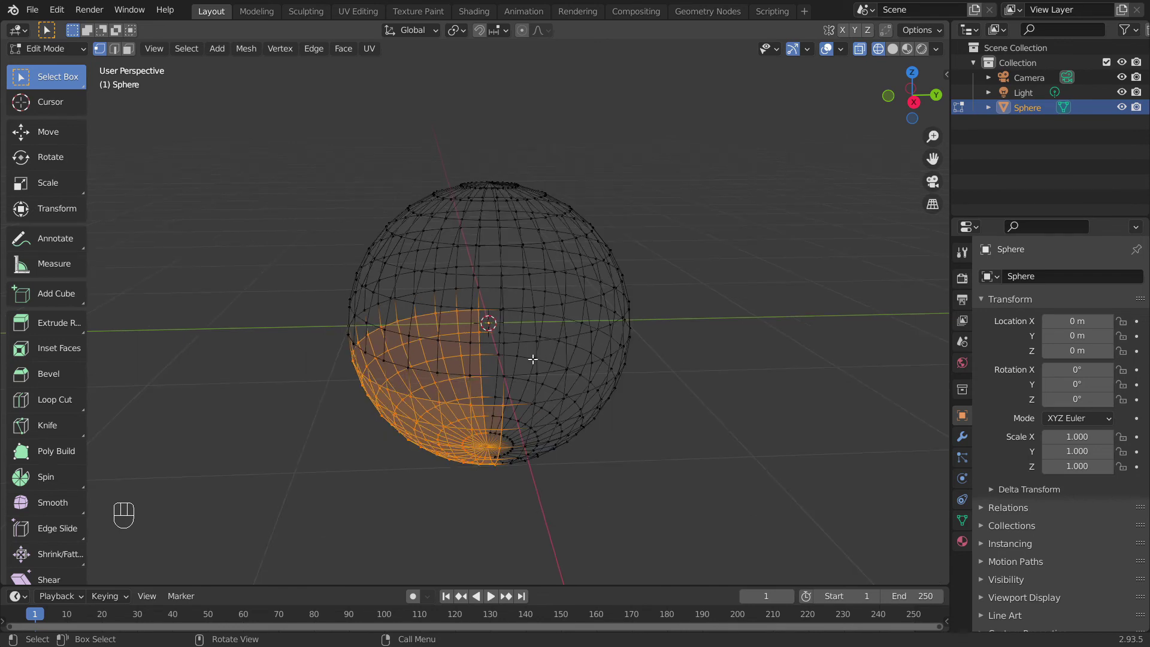
pyautogui.middleClick(540, 348)
pyautogui.middleClick(520, 381)
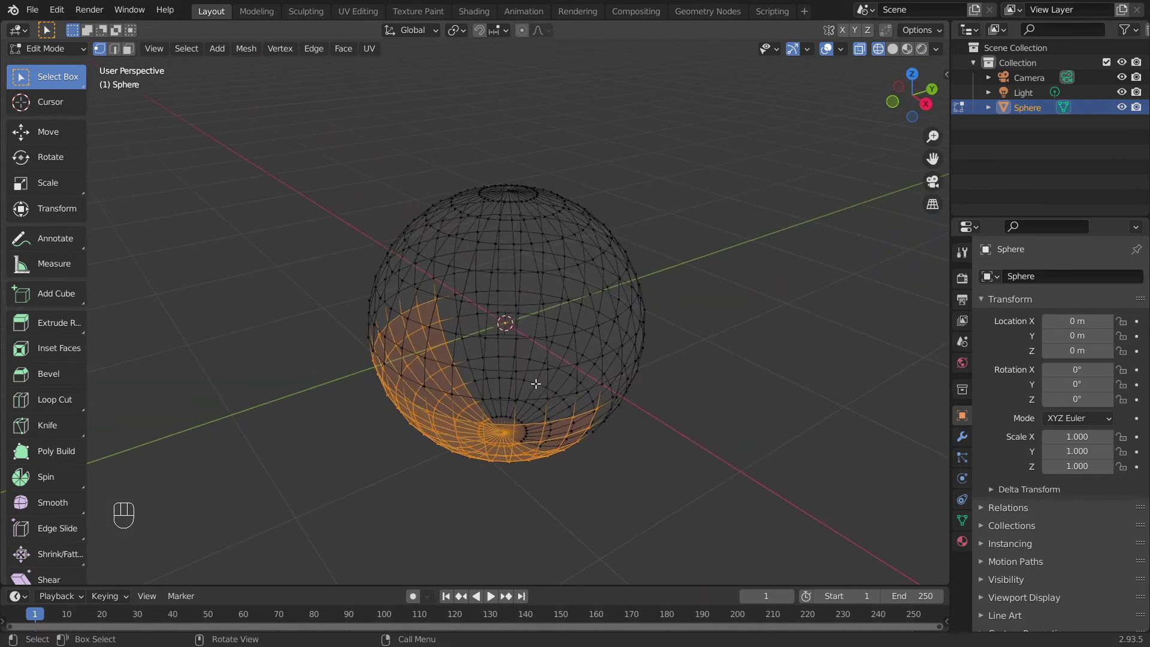
pyautogui.press('KP_1')
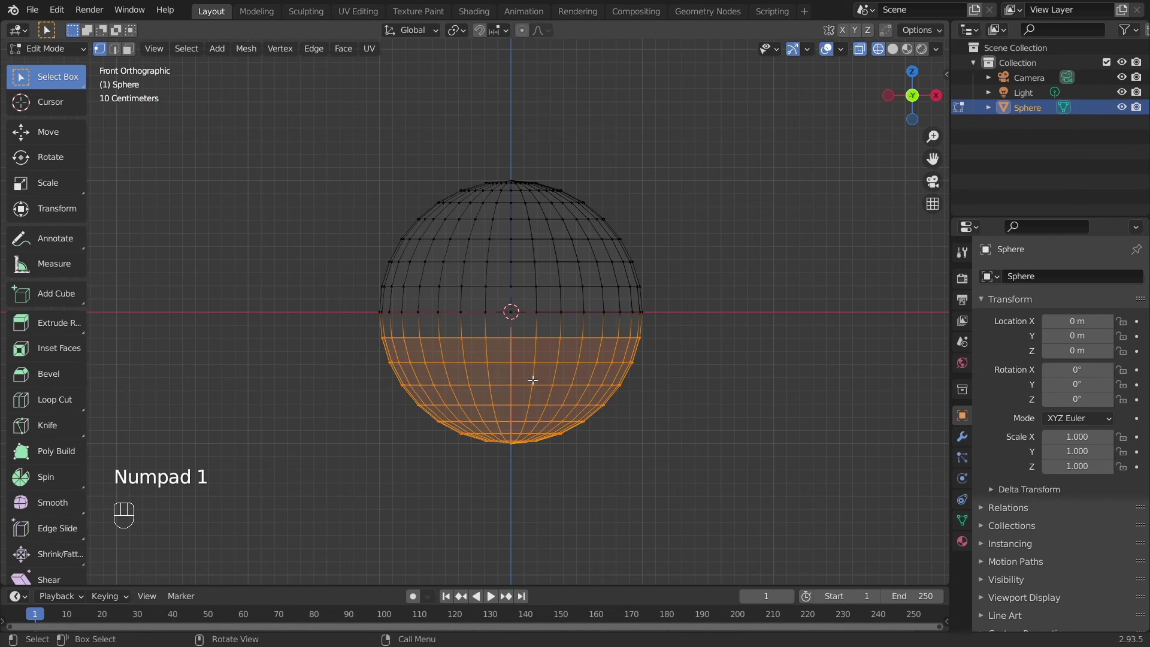
pyautogui.press('alt+a')
pyautogui.press('b')
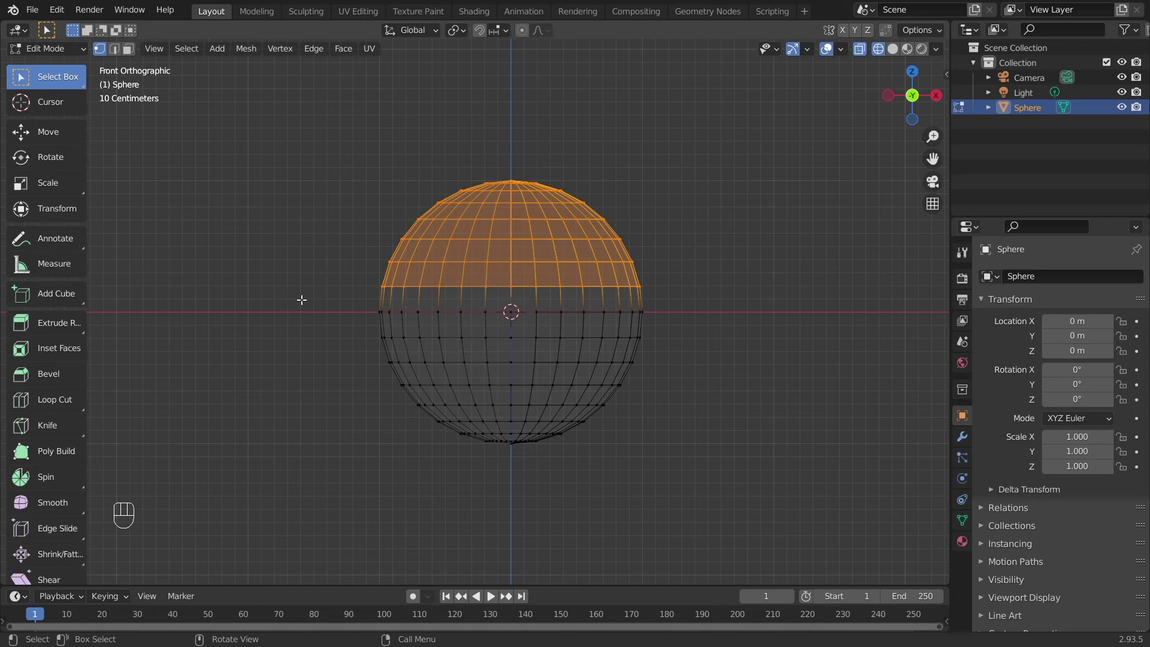
# - Delete the upper half's faces, leaving a bowl-shaped lower hemisphere
pyautogui.press('x')
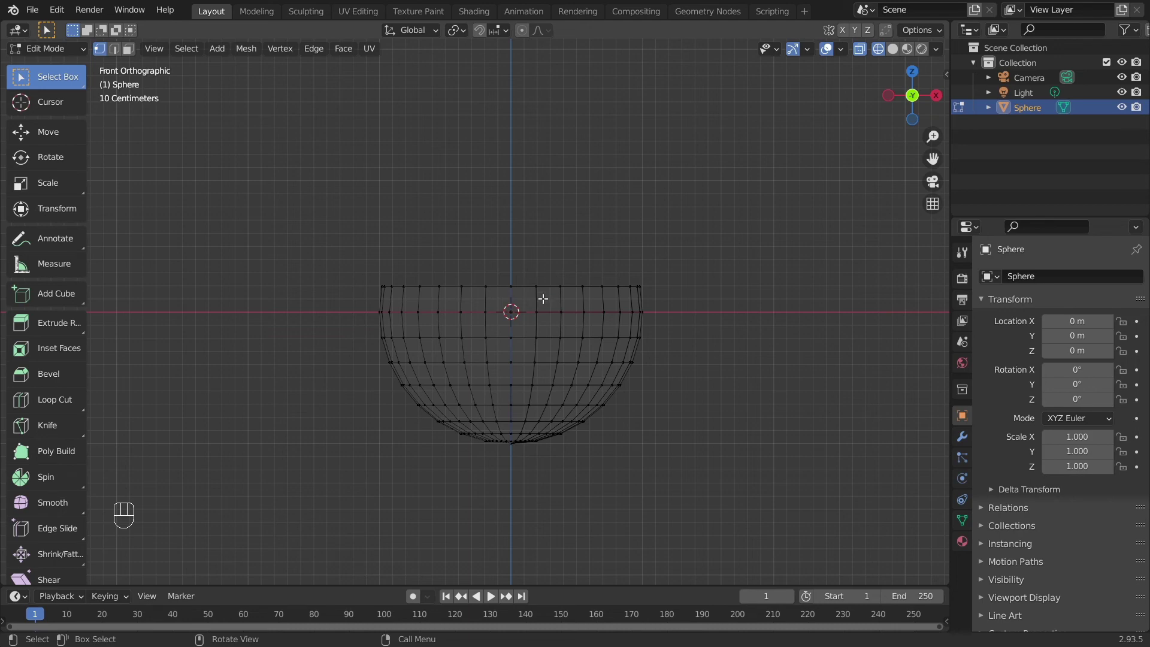
pyautogui.moveTo(537, 282); pyautogui.dragTo(504, 318)
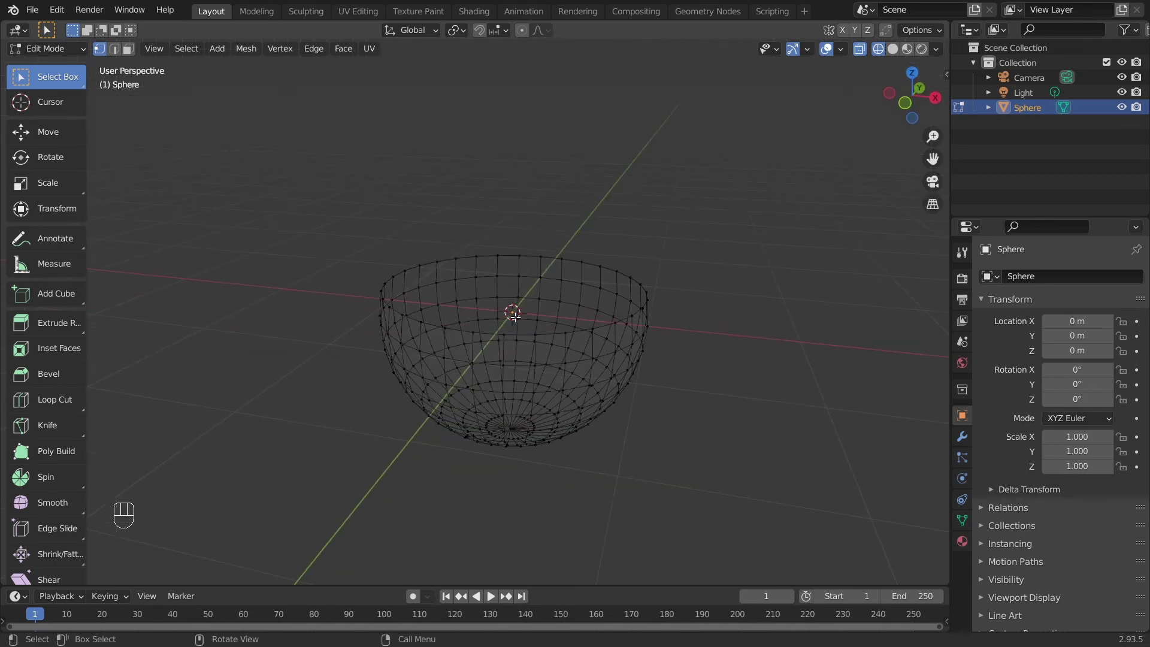
# - Return to Object Mode and switch the viewport shading to Solid to show the bowl
pyautogui.press('Tab')
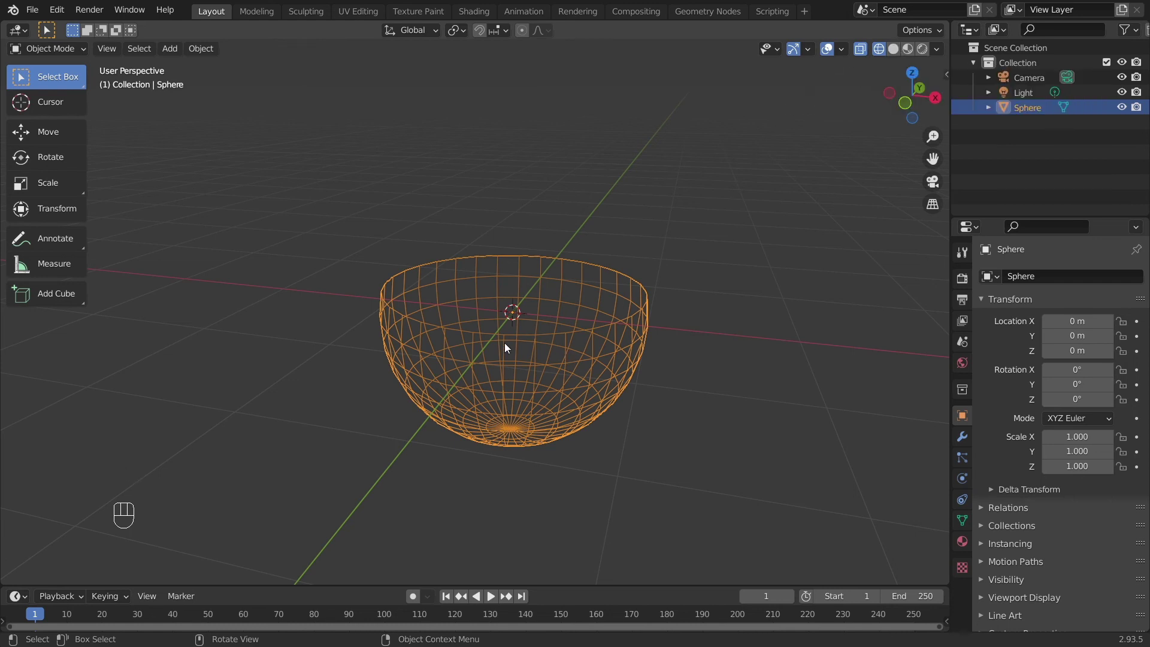
pyautogui.press('z')
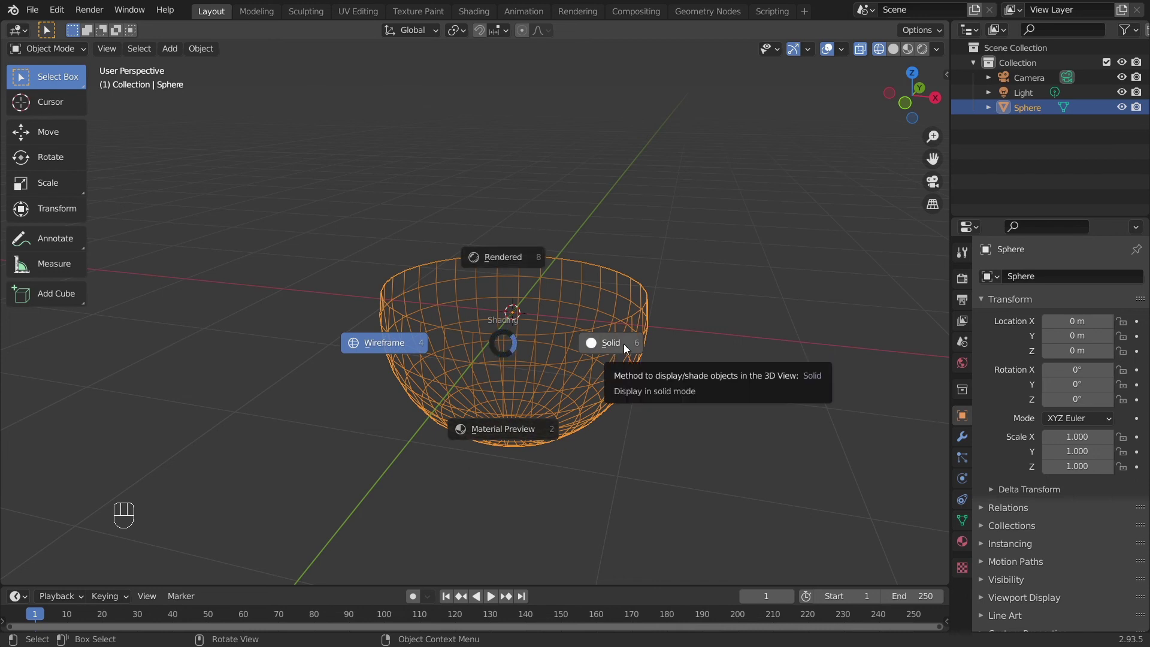
pyautogui.moveTo(583, 318); pyautogui.dragTo(498, 347)
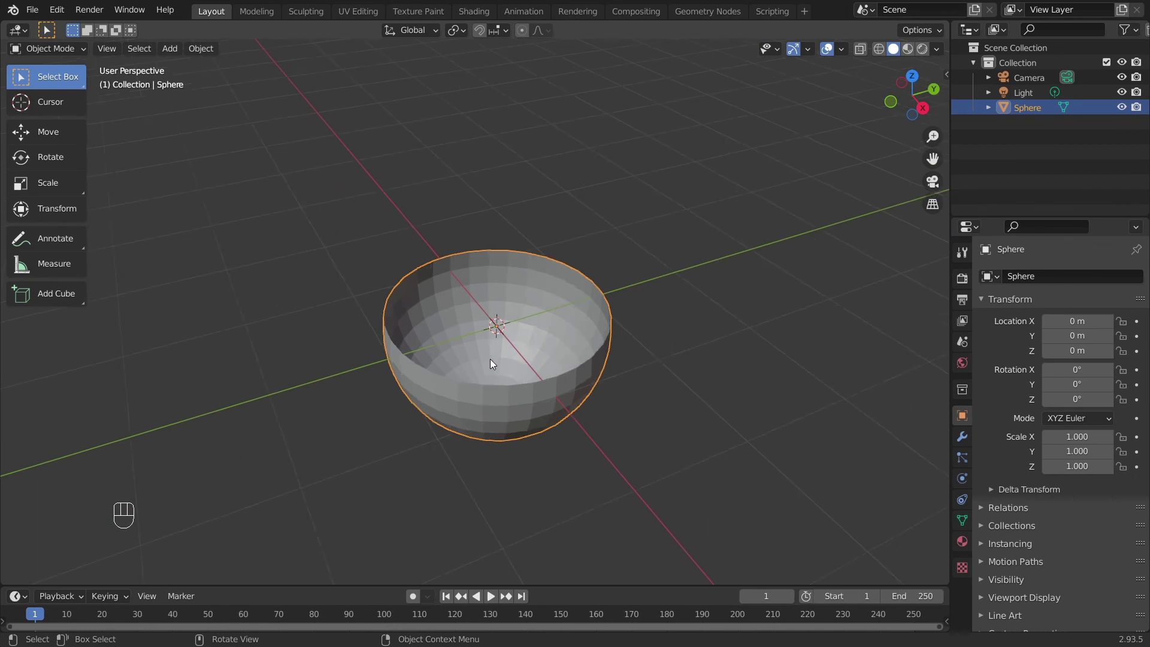